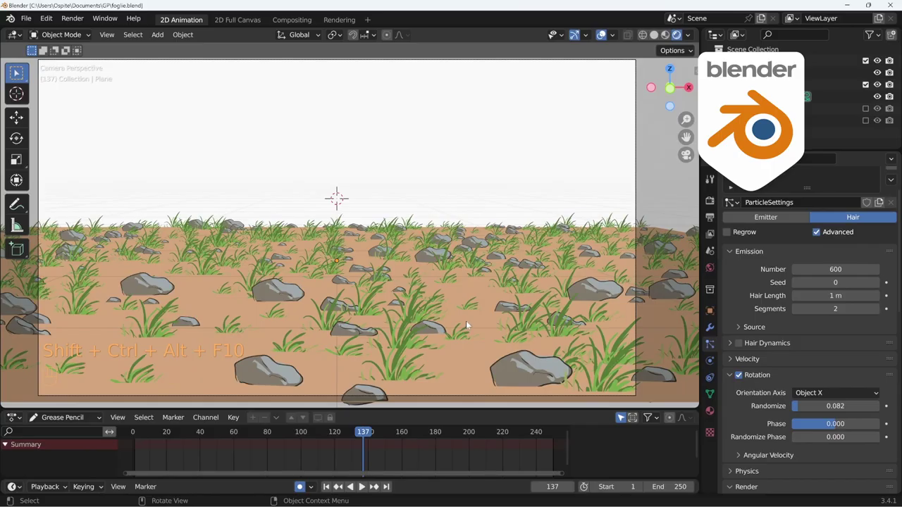
Play the grass field animation through the camera view
{"action": "key", "text": "shift+space"}
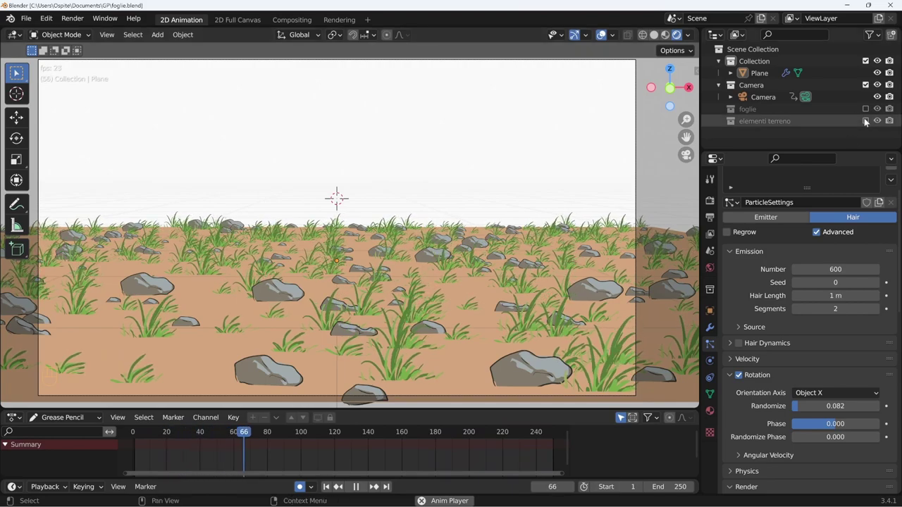
Include the elementi terreno collection and inspect the erba grass objects' Time Offset modifiers
{"action": "left_click", "coordinate": [869, 121]}
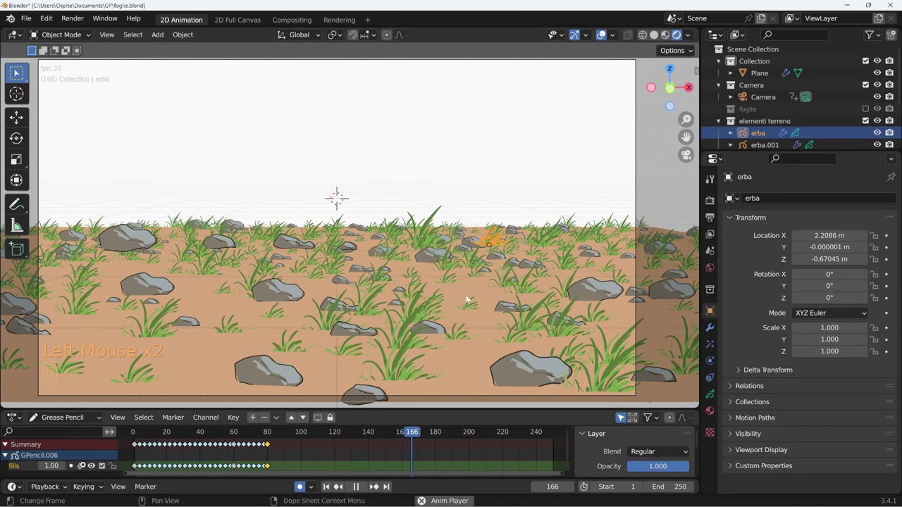
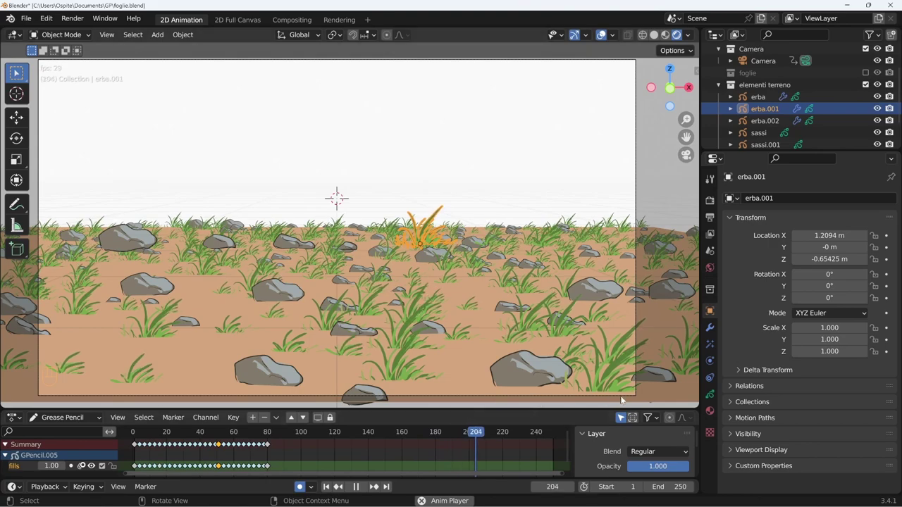
{"action": "left_click", "coordinate": [711, 331]}
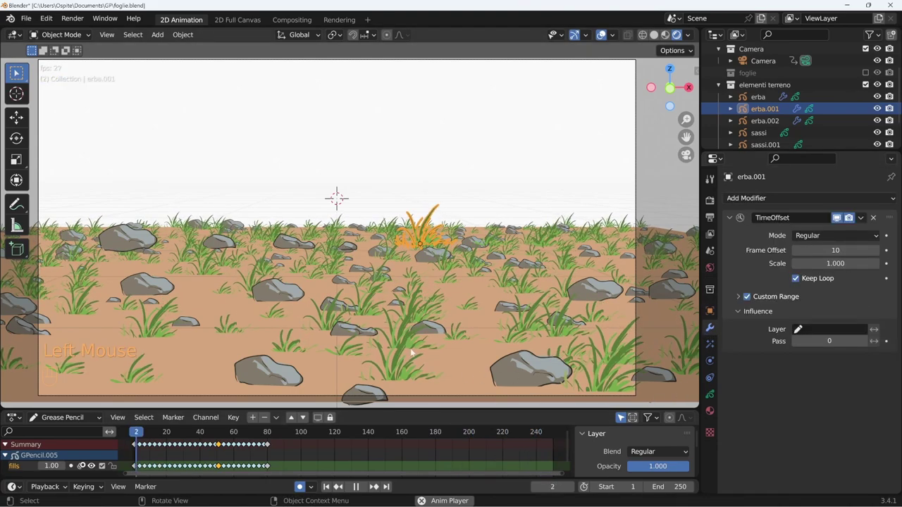
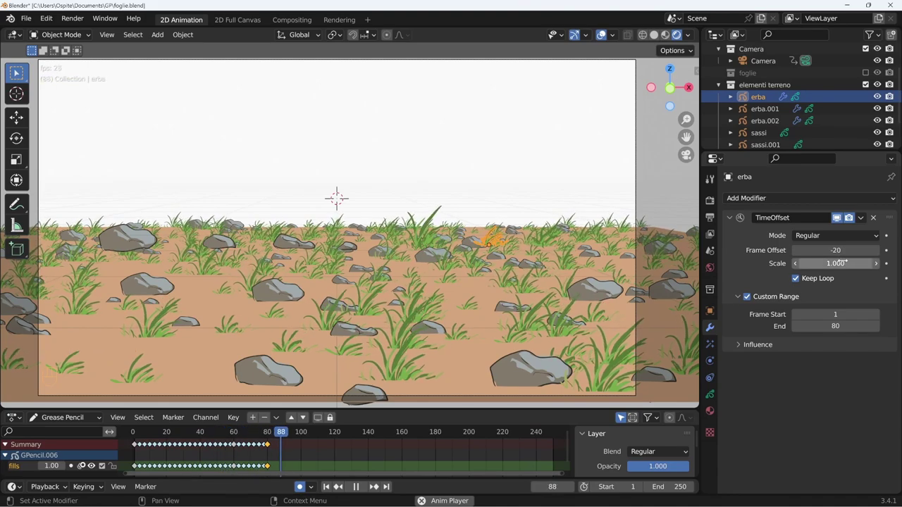
{"action": "left_click", "coordinate": [777, 126]}
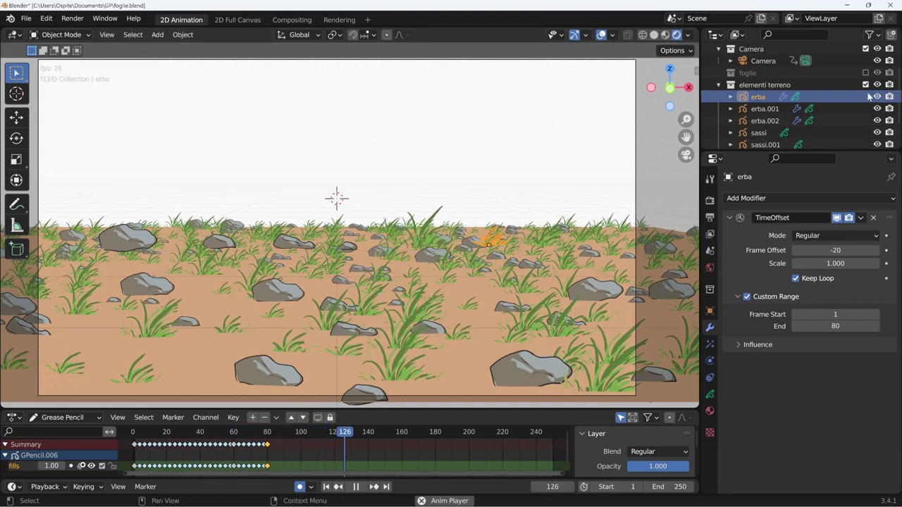
Exclude elementi terreno, show the foglie collection and view its three animated leaves through the camera
{"action": "left_click", "coordinate": [868, 88]}
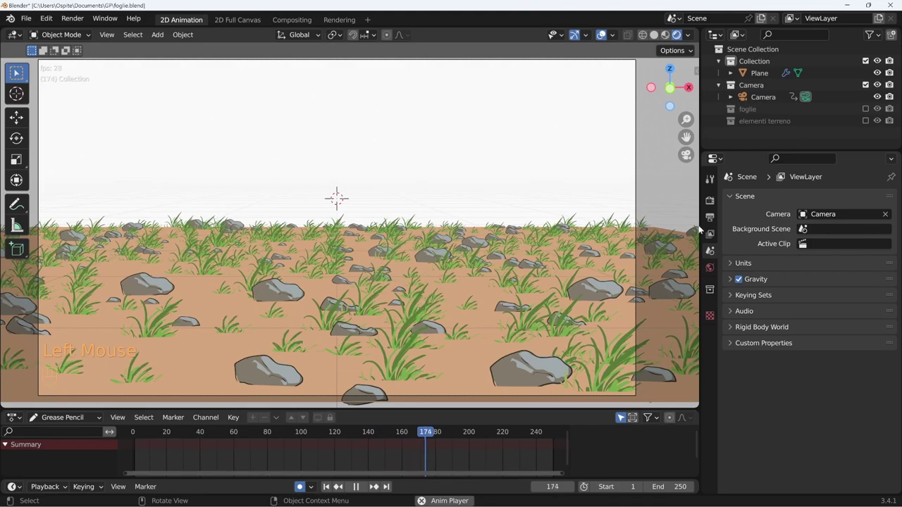
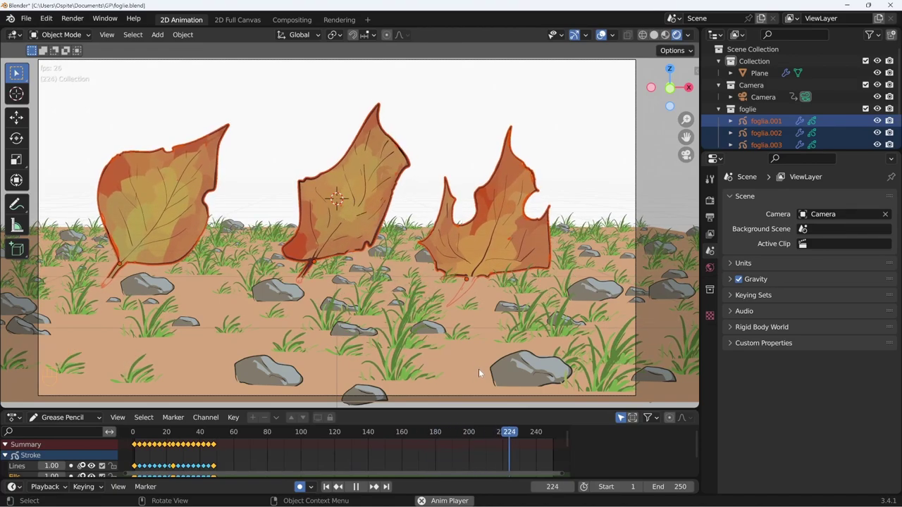
{"action": "key", "text": "KP_0"}
{"action": "middle_click", "coordinate": [526, 138]}
{"action": "middle_click", "coordinate": [414, 144]}
{"action": "middle_click", "coordinate": [413, 193]}
{"action": "key", "text": "KP_0"}
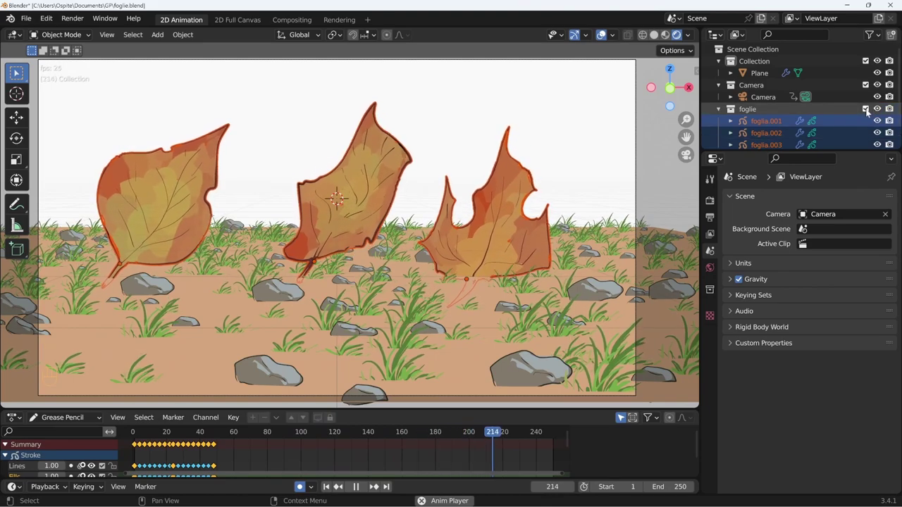
Hide the foglie leaves and add a new mesh plane rotated 95° upright about Y
{"action": "left_click", "coordinate": [869, 112]}
{"action": "key", "text": "shift+space"}
{"action": "key", "text": "shift+Left"}
{"action": "key", "text": "shift+a"}
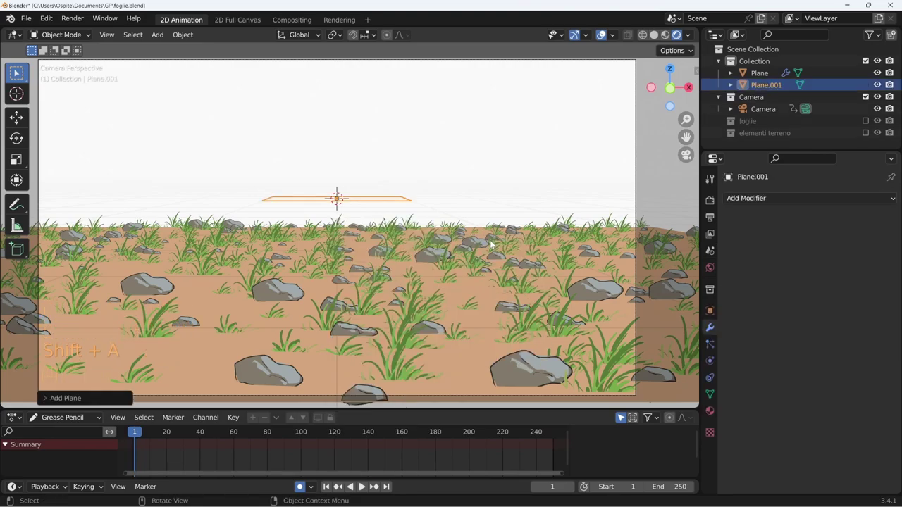
{"action": "key", "text": "r"}
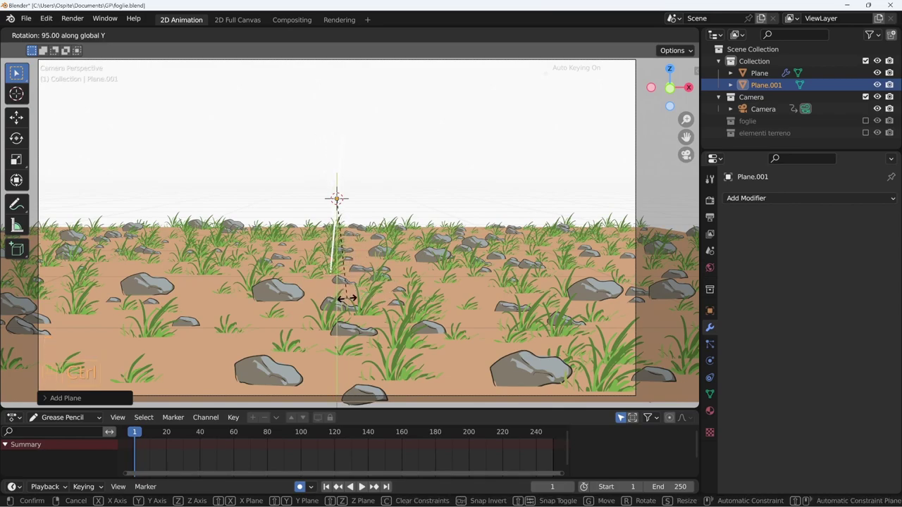
{"action": "key", "text": "KP_0"}
Move the upright plane left of the grass field along X and Y and widen it along Y
{"action": "key", "text": "g"}
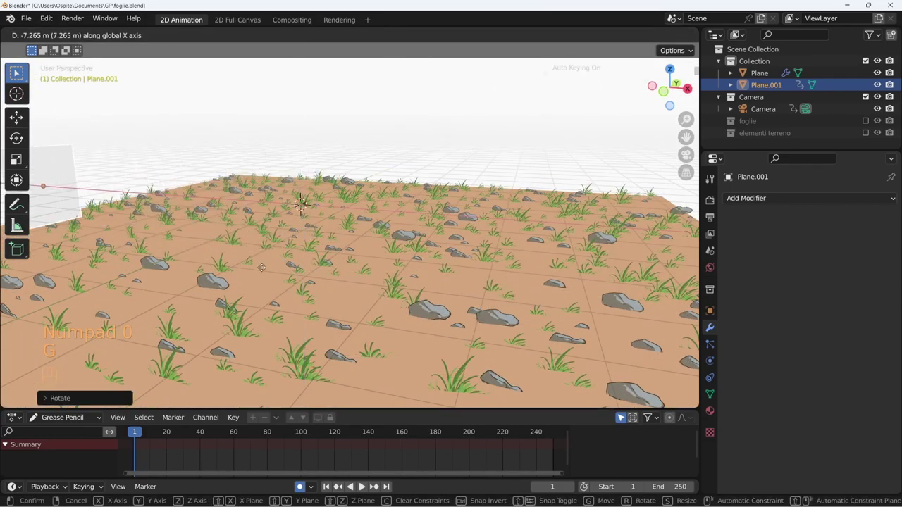
{"action": "key", "text": "KP_0"}
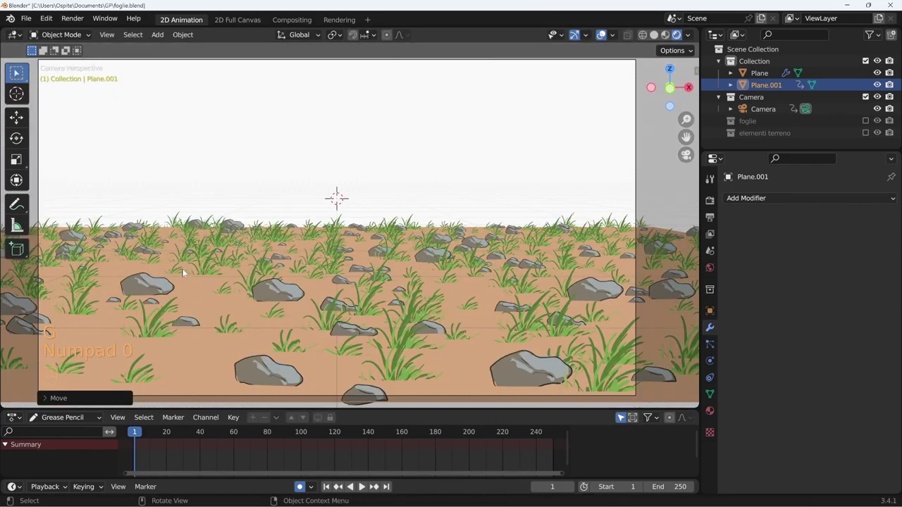
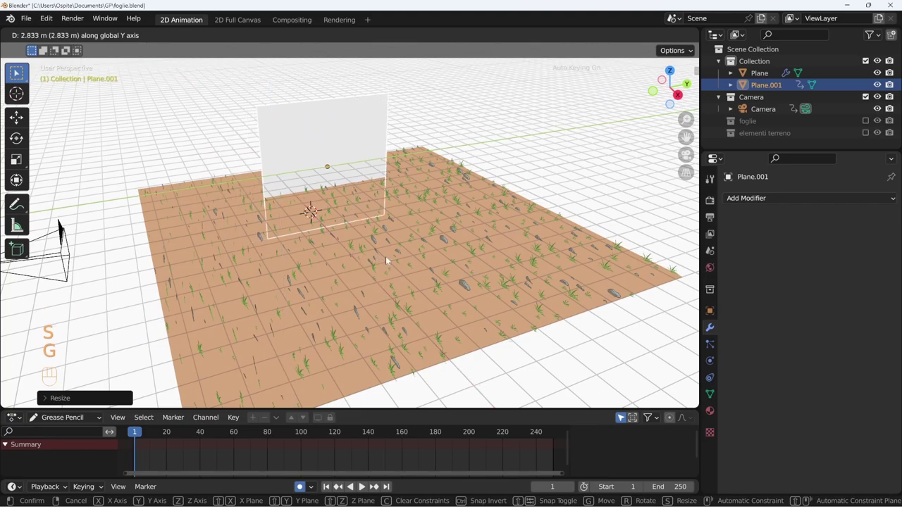
{"action": "middle_click", "coordinate": [418, 274]}
{"action": "key", "text": "g"}
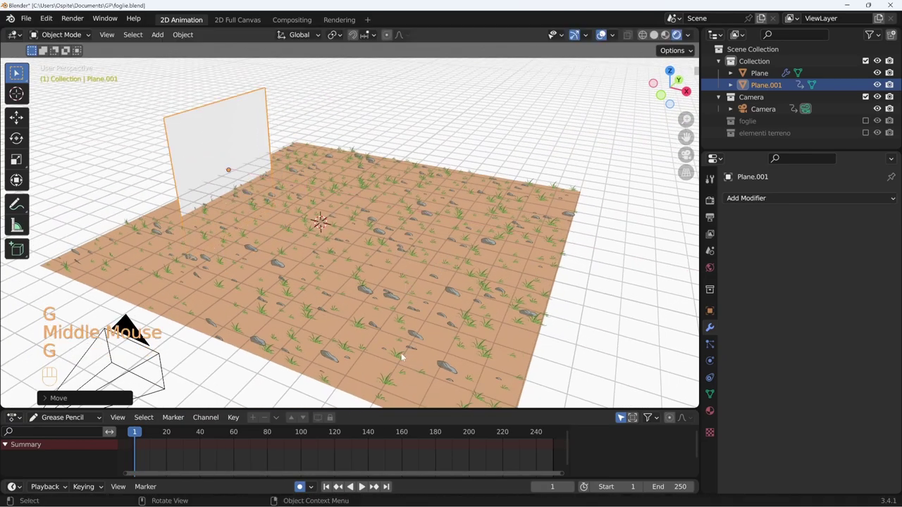
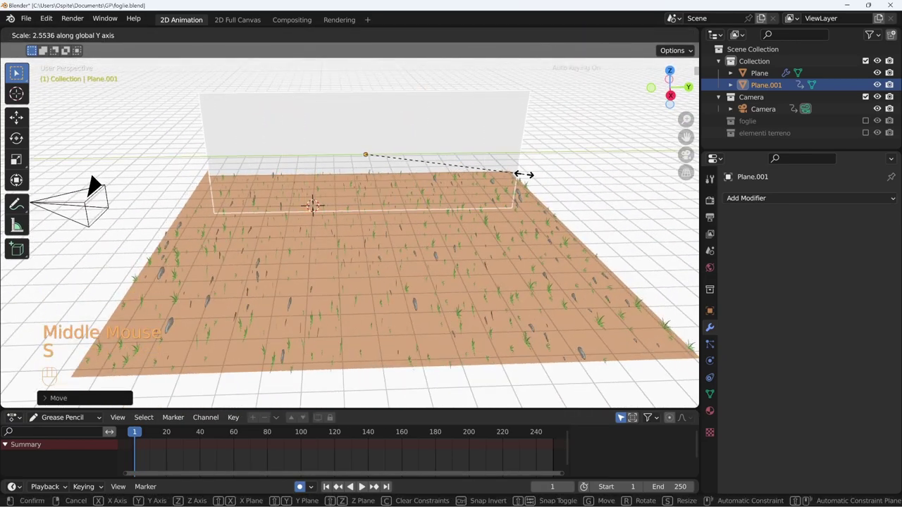
{"action": "key", "text": "KP_0"}
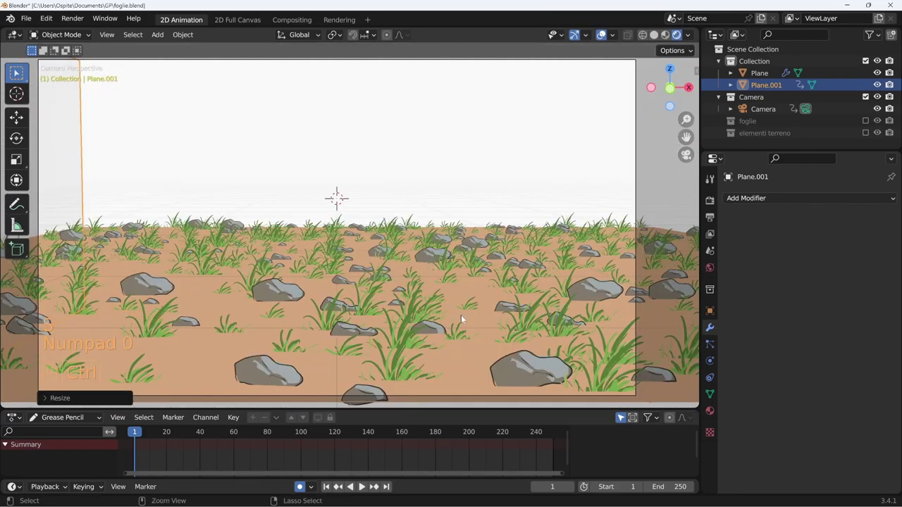
Bring up the Apply transforms options for the new Plane.001 backdrop
{"action": "key", "text": "g"}
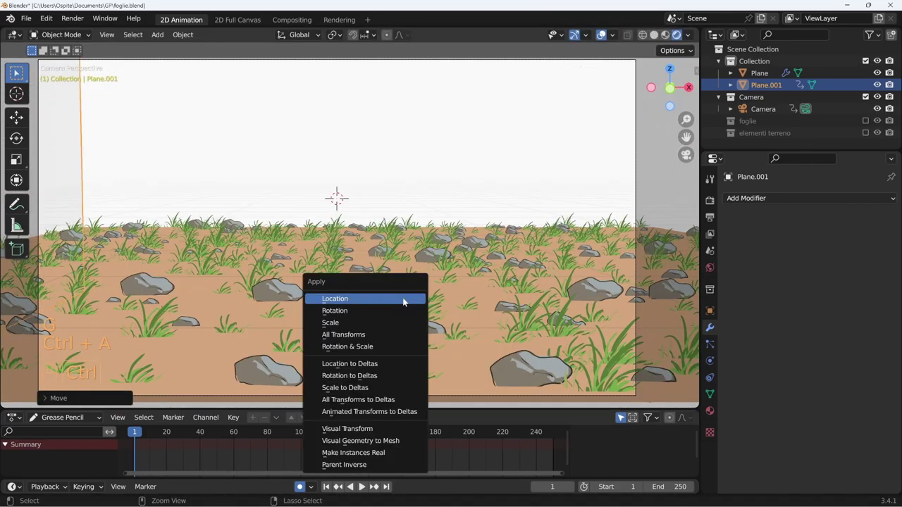
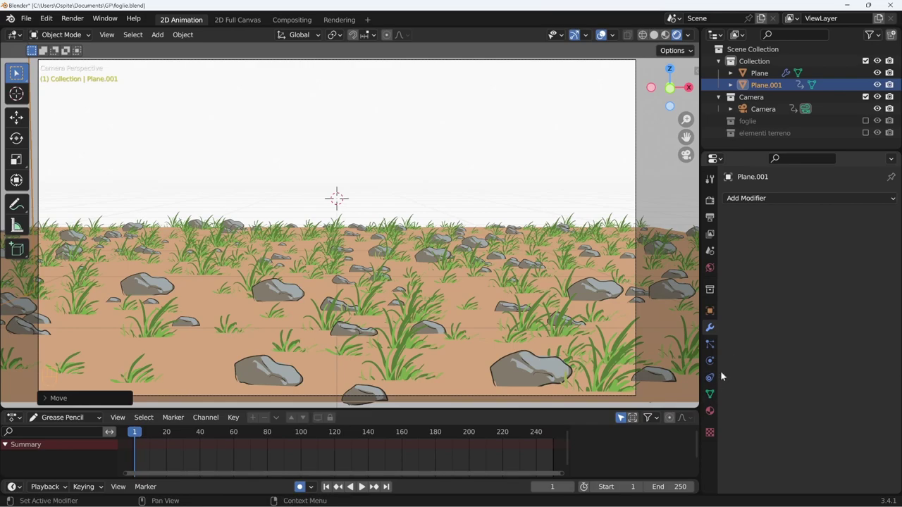
Add an emitter system of 500 particles from frame -50 to 200 with 300-frame lifetime, play it and rewind
{"action": "left_click", "coordinate": [714, 347]}
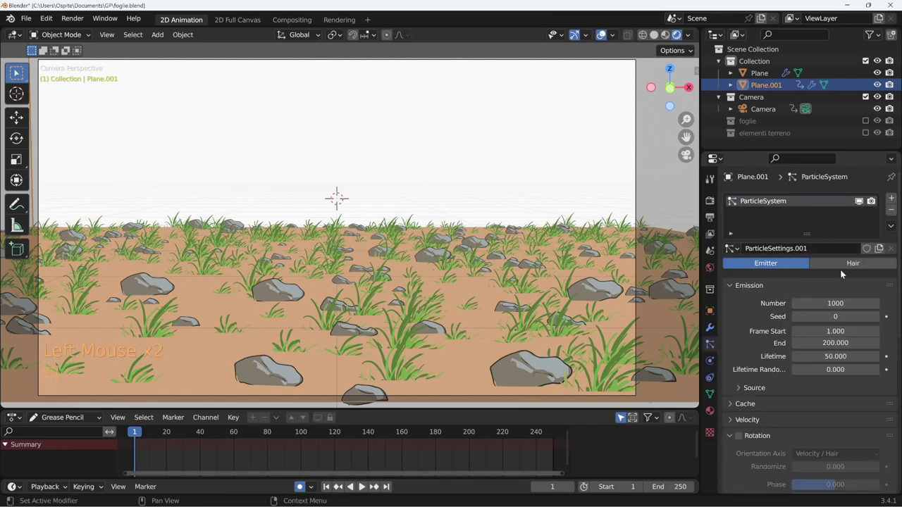
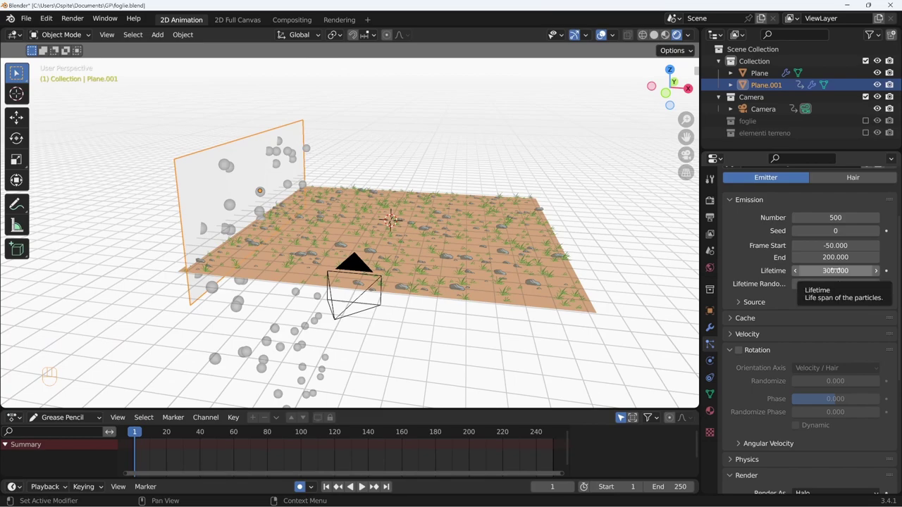
{"action": "key", "text": "shift+space"}
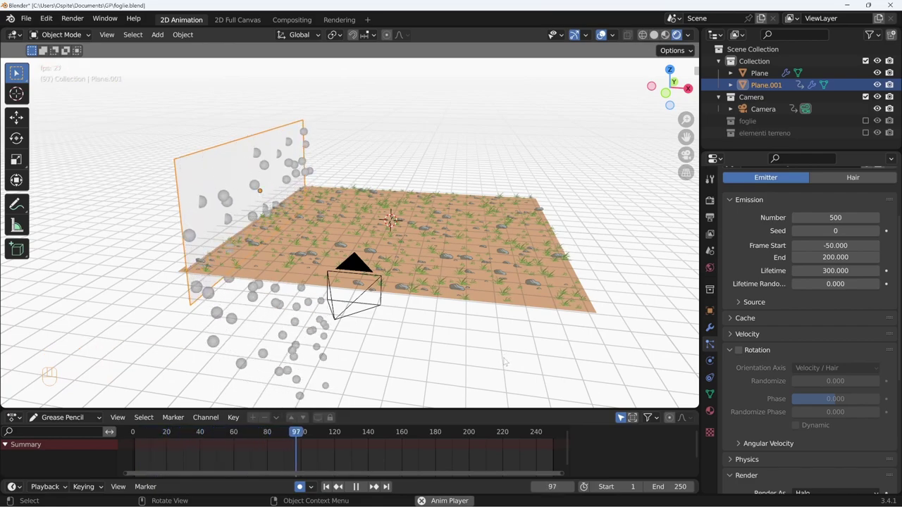
{"action": "key", "text": "shift+space"}
{"action": "key", "text": "shift+Left"}
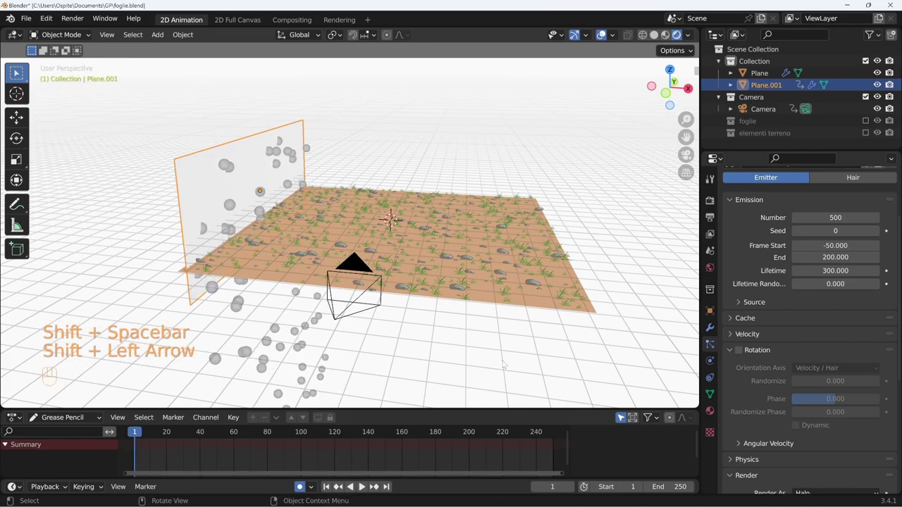
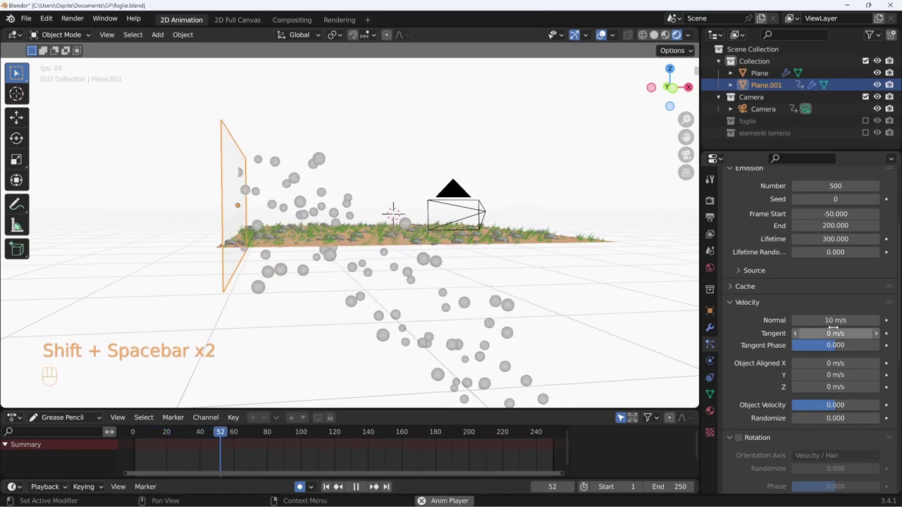
Tilt Plane.001 so particles spray over the grass, then preview through the camera and rewind to frame 1
{"action": "key", "text": "shift+space"}
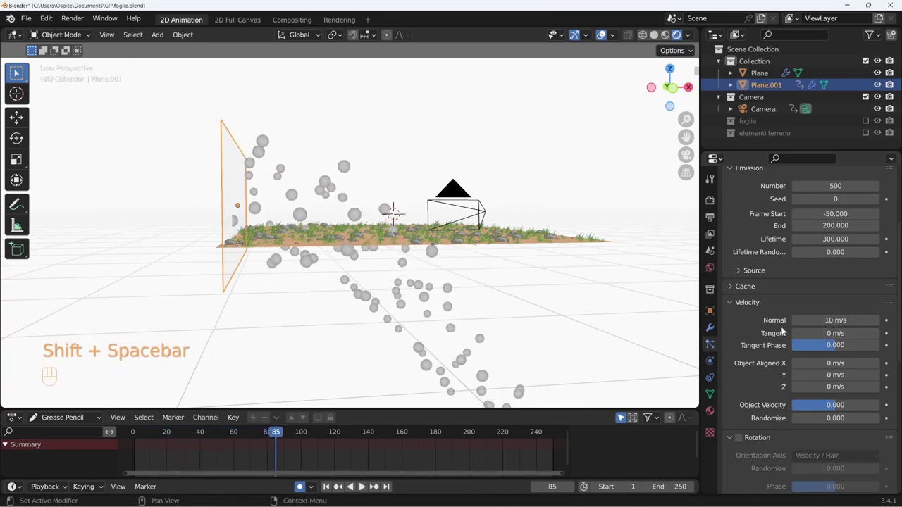
{"action": "key", "text": "r"}
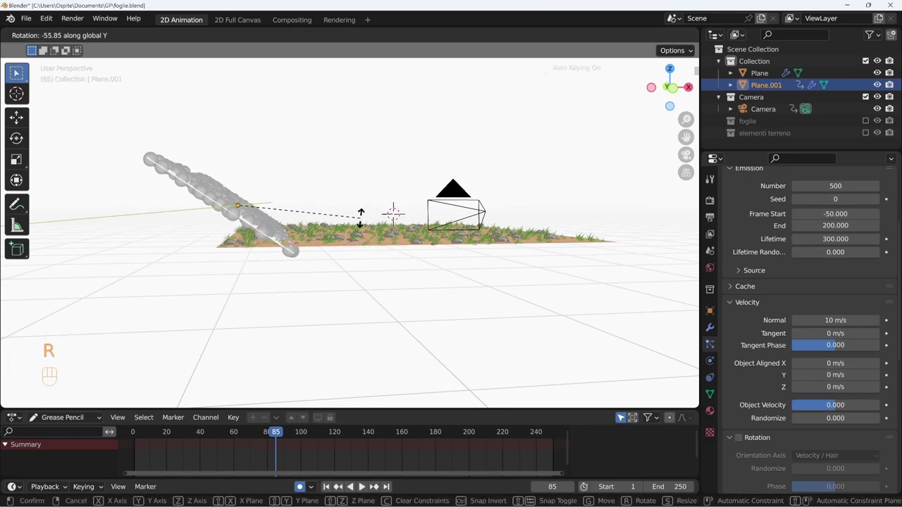
{"action": "key", "text": "g"}
{"action": "key", "text": "KP_0"}
{"action": "key", "text": "shift+space"}
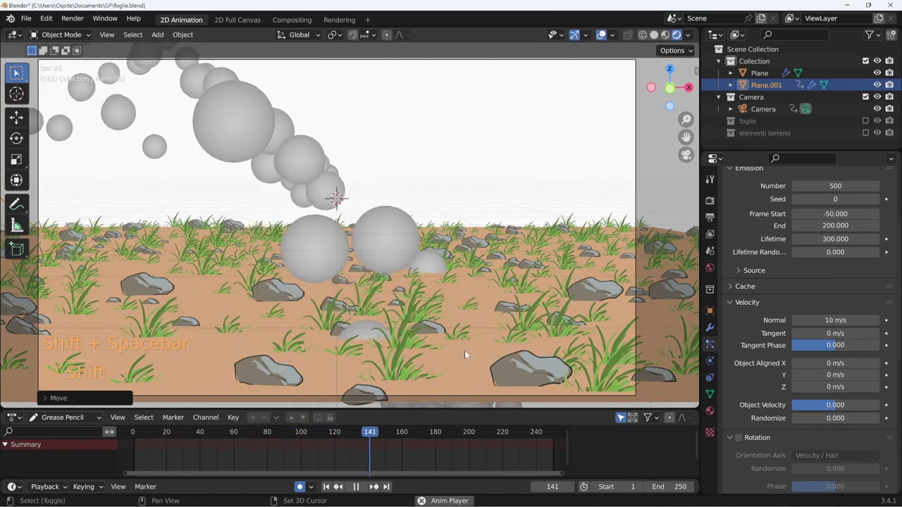
{"action": "key", "text": "shift+Left"}
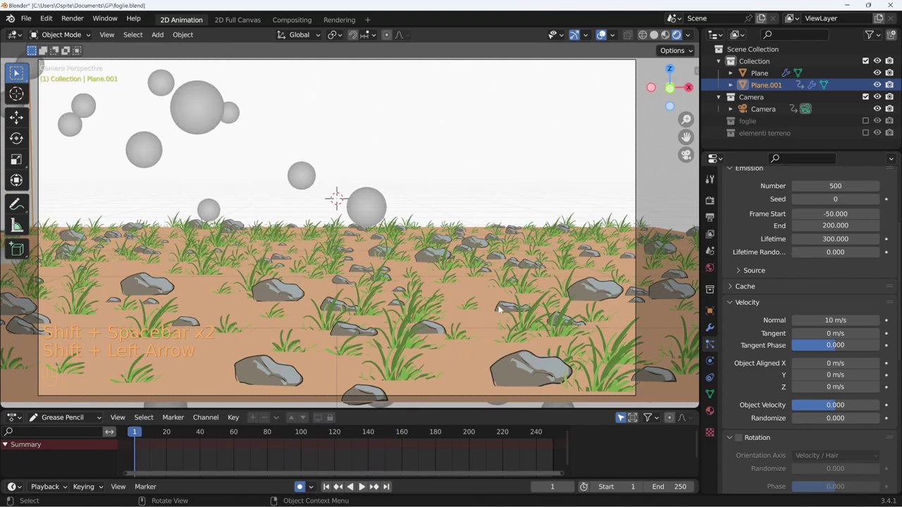
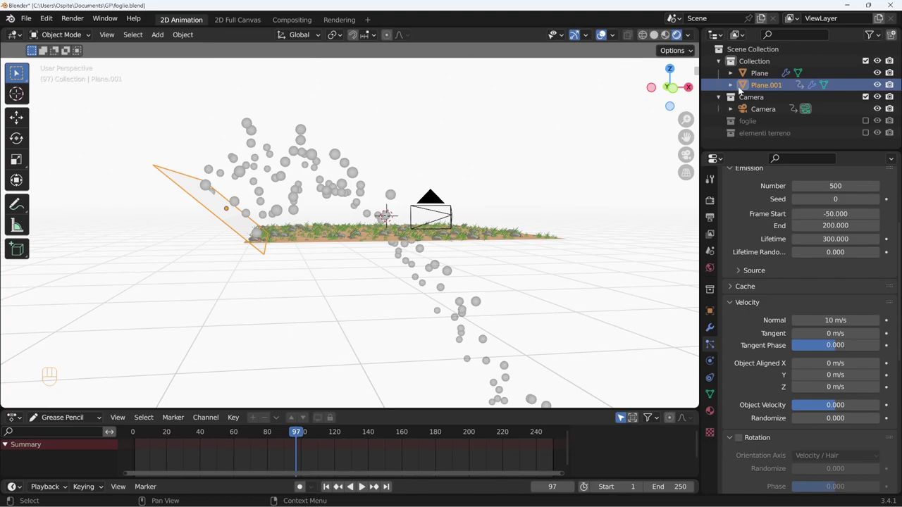
Clear Plane.001's animation data and replay the particle spray from the first frame
{"action": "left_click", "coordinate": [733, 89]}
{"action": "right_click", "coordinate": [792, 100]}
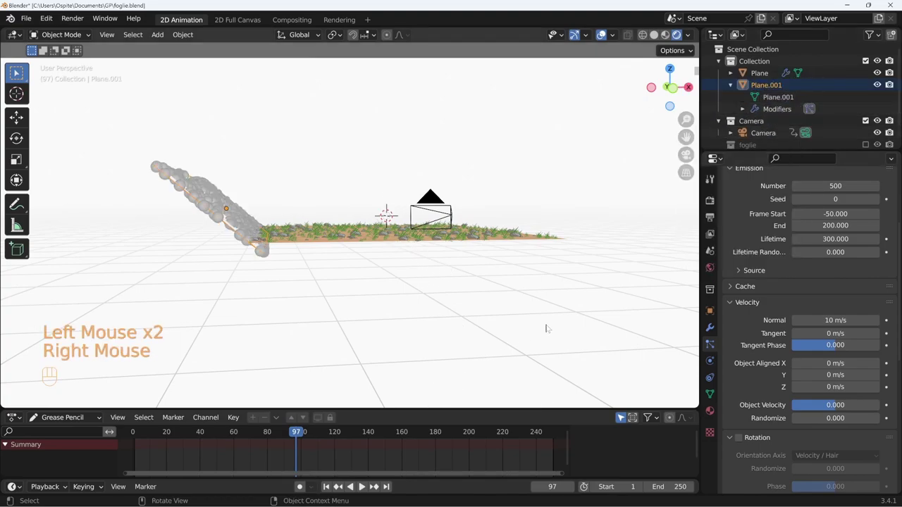
{"action": "key", "text": "shift+Left"}
{"action": "key", "text": "shift+space"}
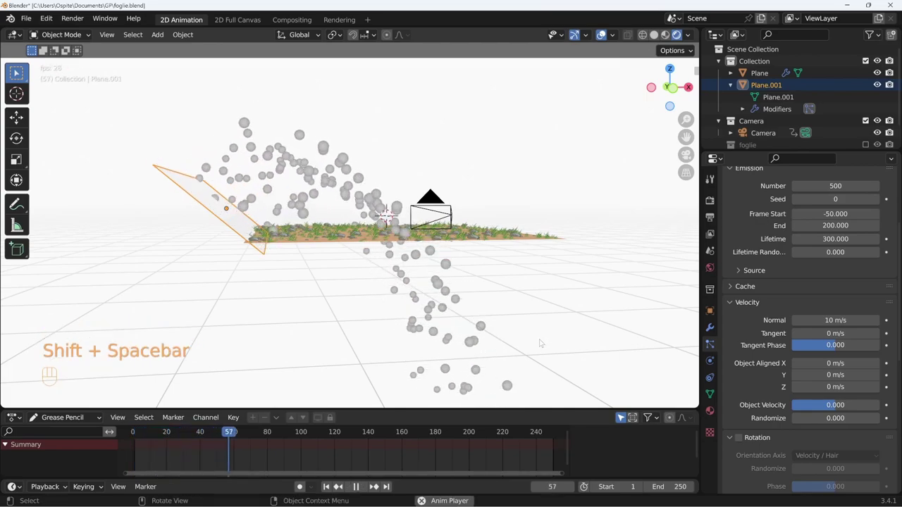
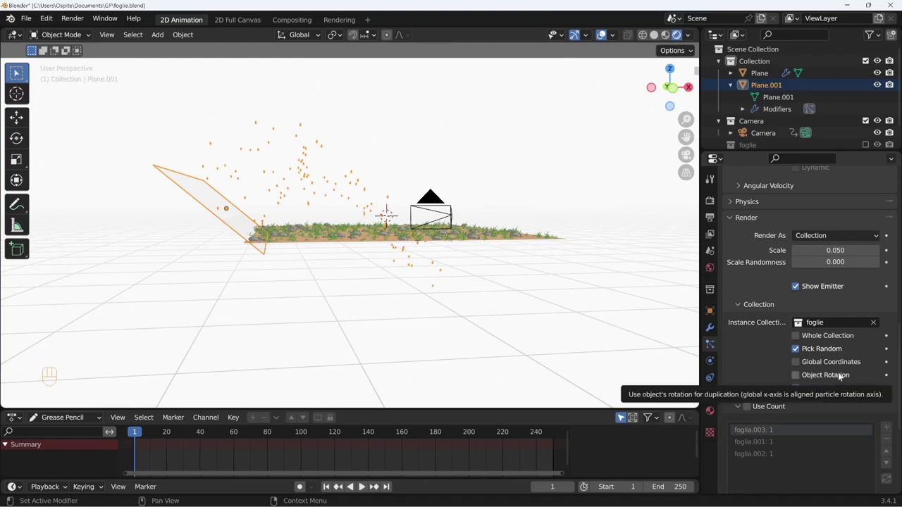
Make the foglie leaf particles use their own object rotation and scale
{"action": "left_click", "coordinate": [834, 376]}
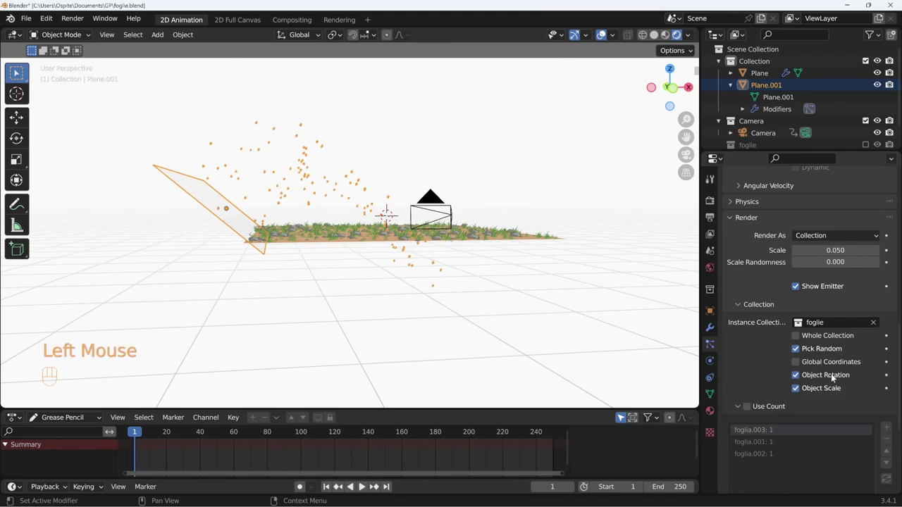
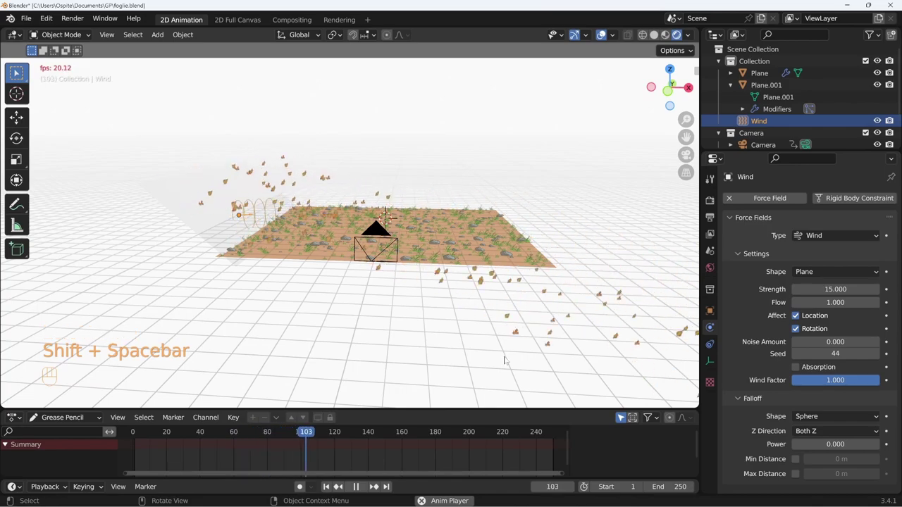
Preview the wind-blown leaves through the camera, rewind to frame 1 and begin rotating the Wind field about X
{"action": "key", "text": "shift+space"}
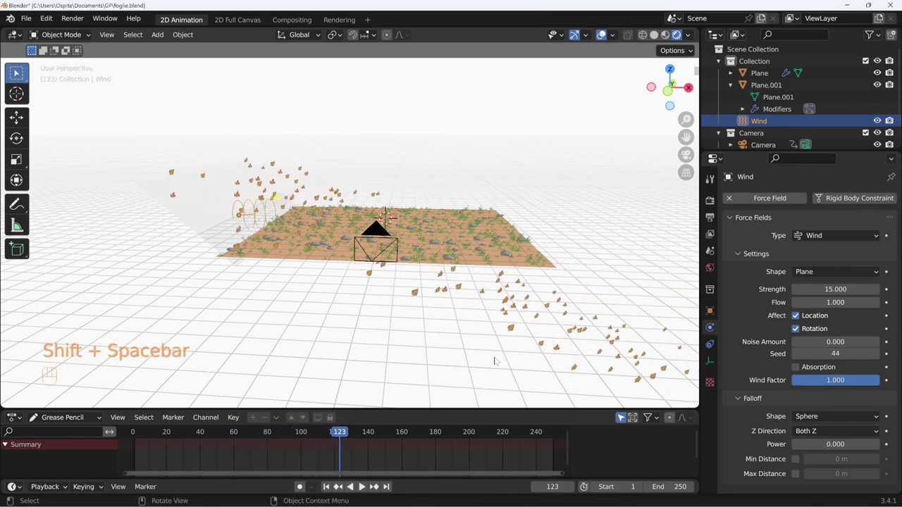
{"action": "key", "text": "KP_0"}
{"action": "key", "text": "shift+space"}
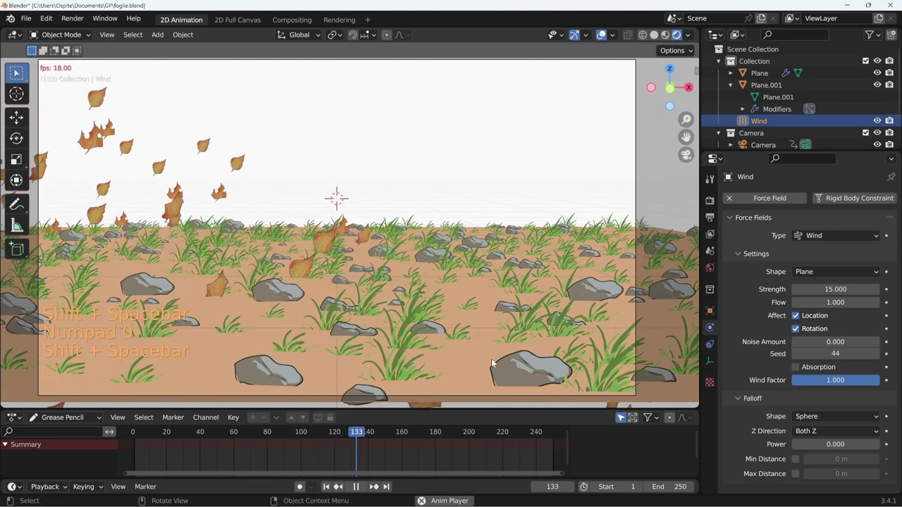
{"action": "key", "text": "shift+Left"}
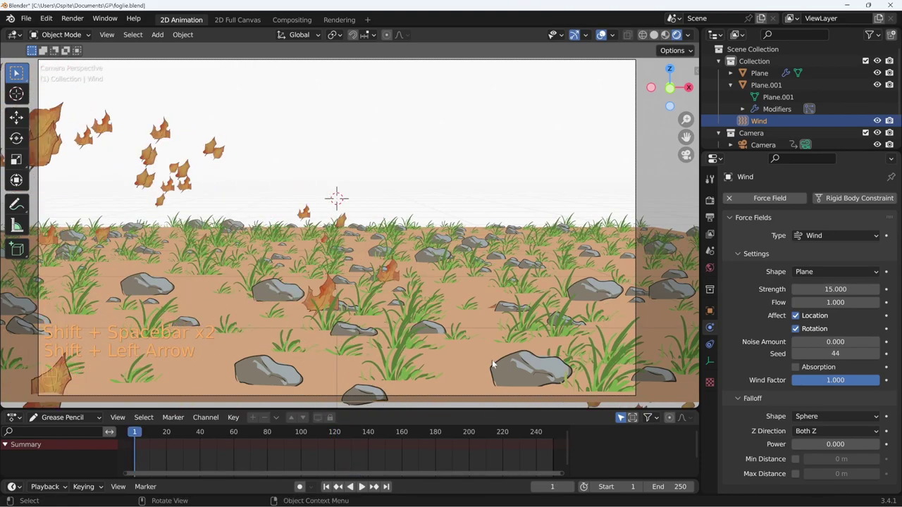
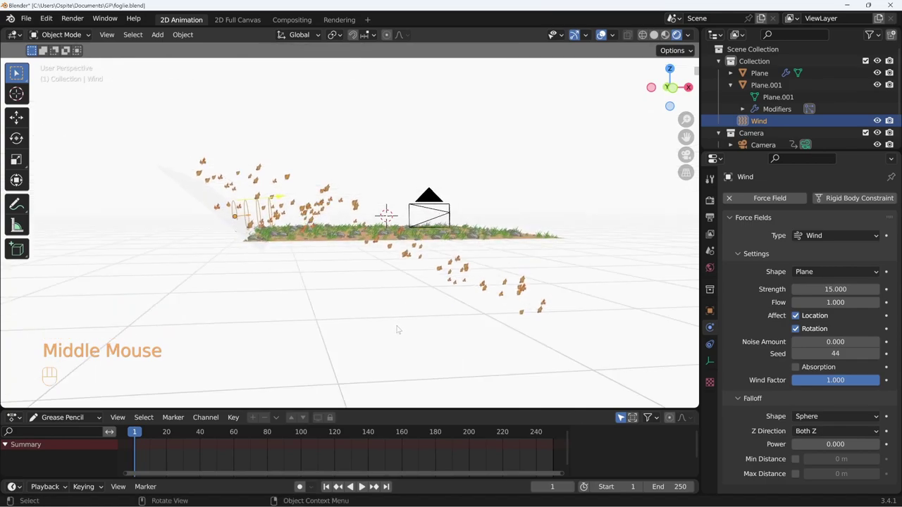
{"action": "key", "text": "r"}
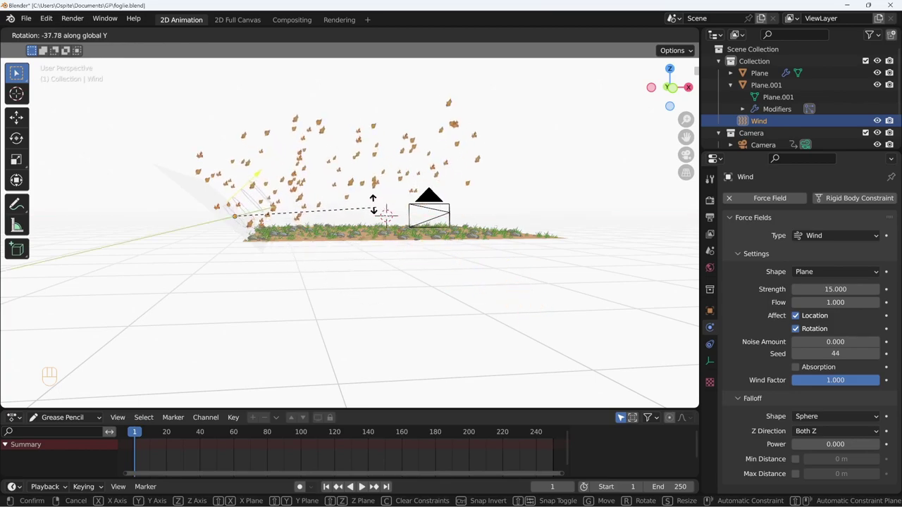
Tilt the Wind empty around Y so leaves sweep the field, and play it back through the camera
{"action": "key", "text": "shift+space"}
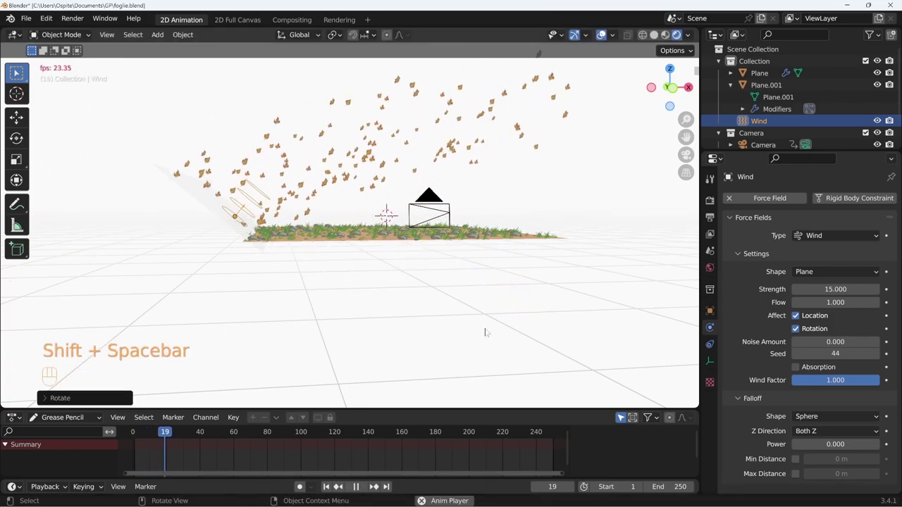
{"action": "key", "text": "r"}
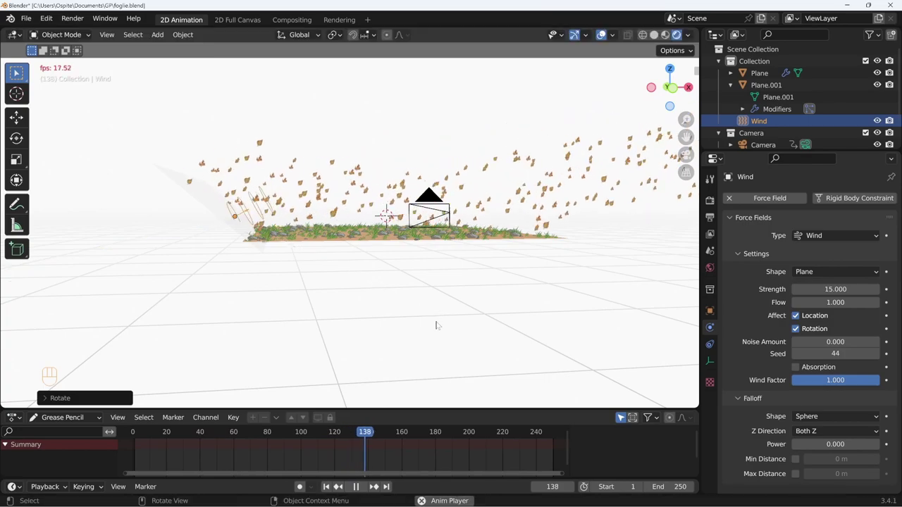
{"action": "key", "text": "KP_0"}
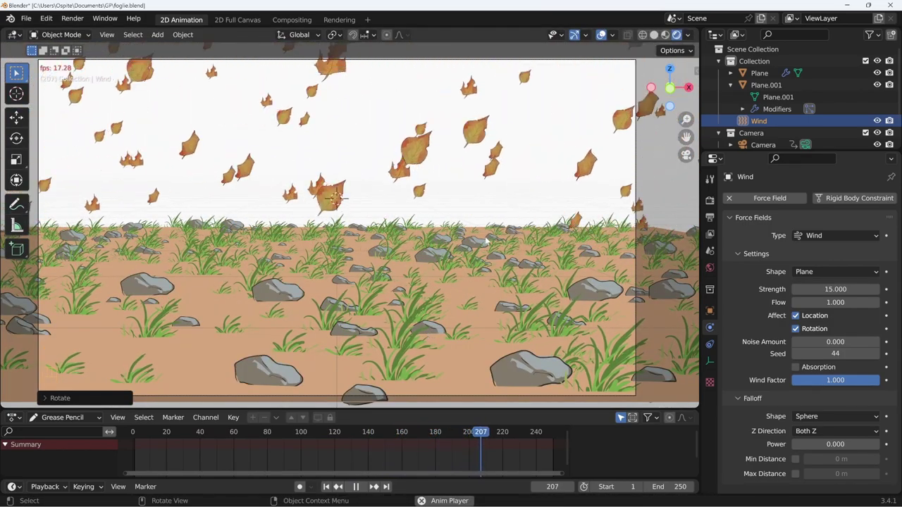
{"action": "key", "text": "r"}
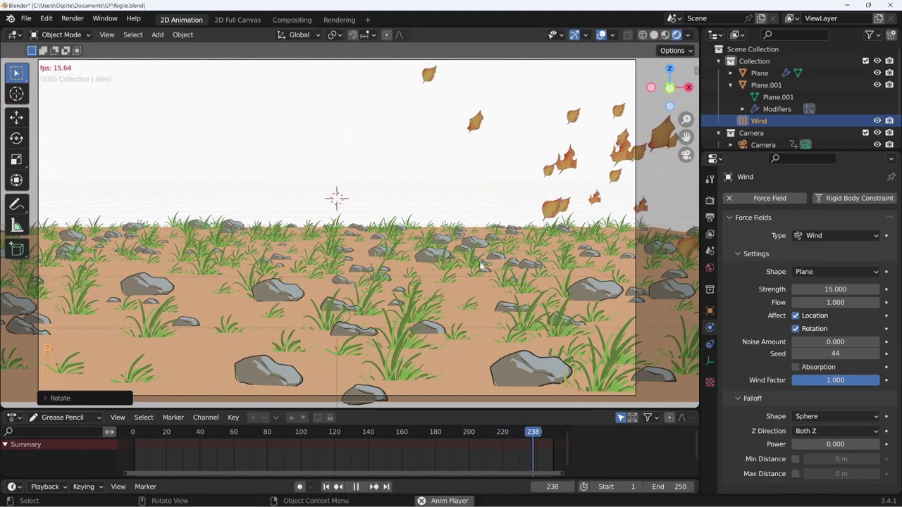
{"action": "key", "text": "shift+space"}
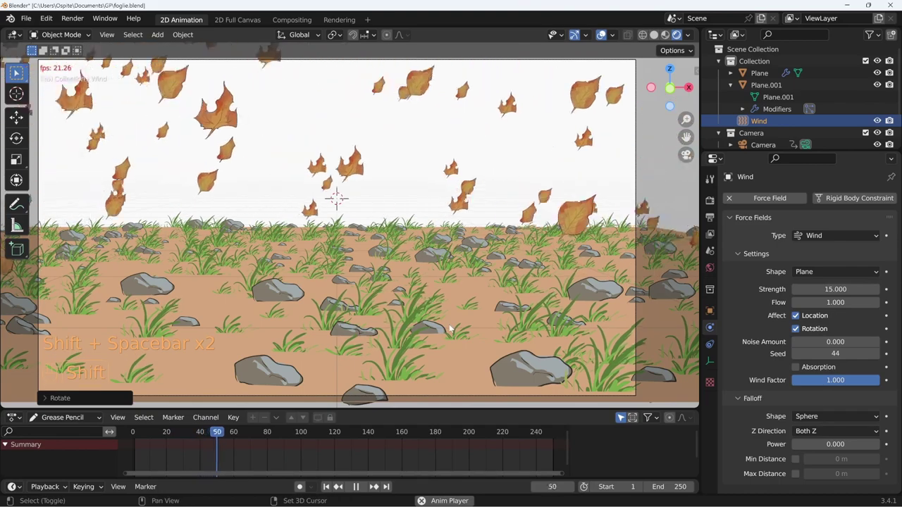
Save the scene as foglie.blend
{"action": "key", "text": "ctrl+s"}
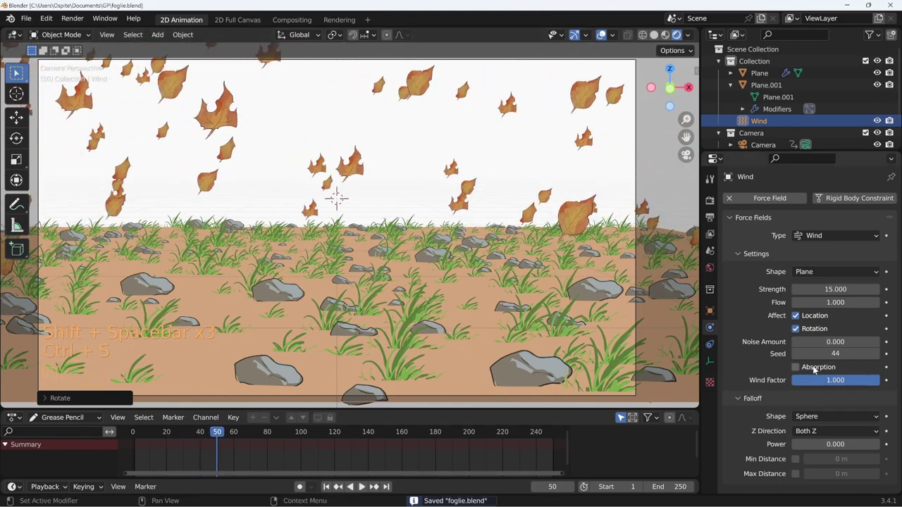
{"action": "middle_click", "coordinate": [594, 224]}
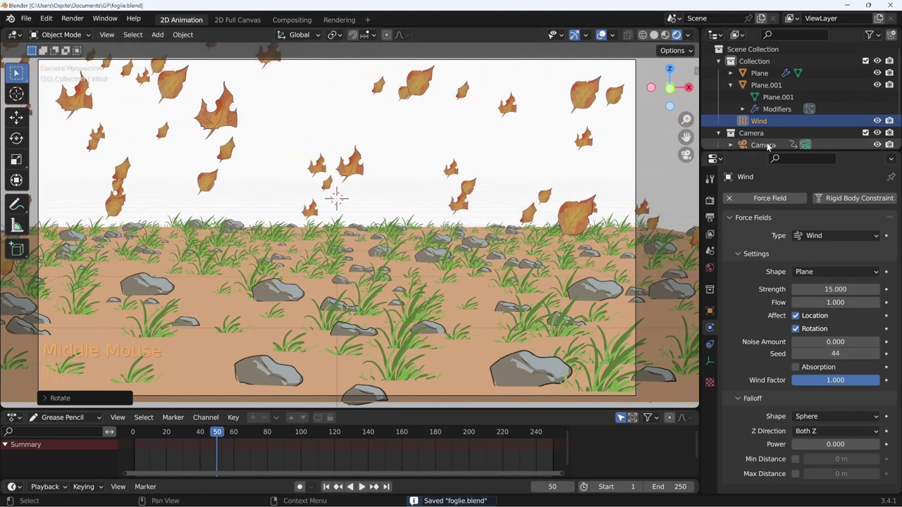
Rename the emitter Plane.001 to 'emissione foglie' with 250 particles at 5 m/s normal velocity
{"action": "left_click", "coordinate": [768, 88]}
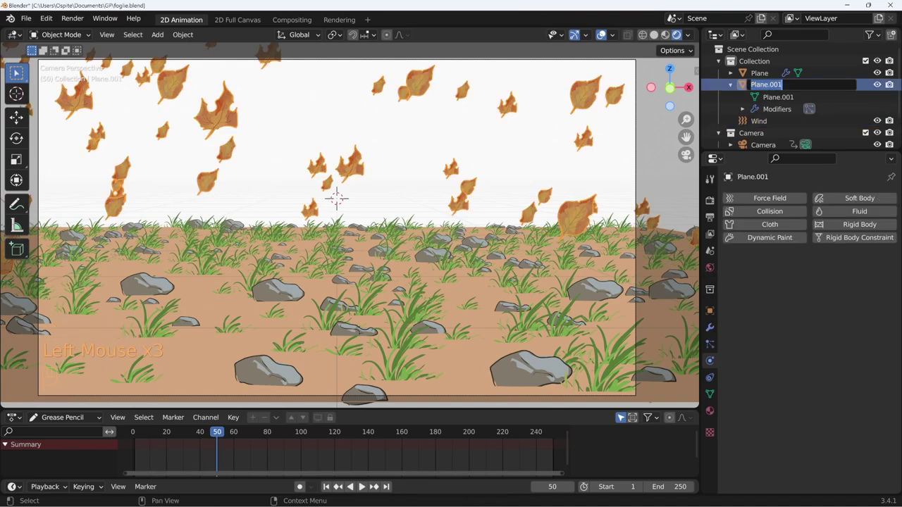
{"action": "key", "text": "s"}
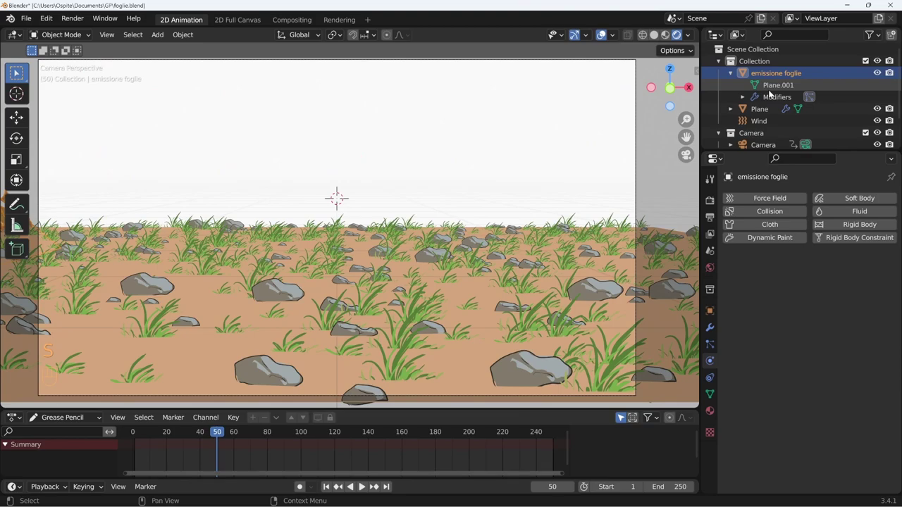
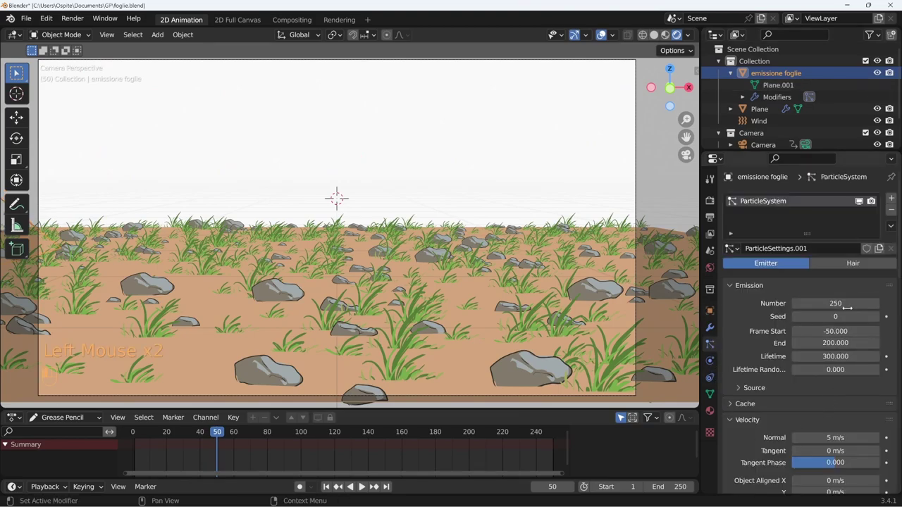
Set Emission End to 250 and play the drifting leaves through the camera against the dusk sky
{"action": "key", "text": "shift+Left"}
{"action": "key", "text": "shift+space"}
{"action": "key", "text": "ctrl+shift+alt+F10"}
{"action": "key", "text": "shift+space"}
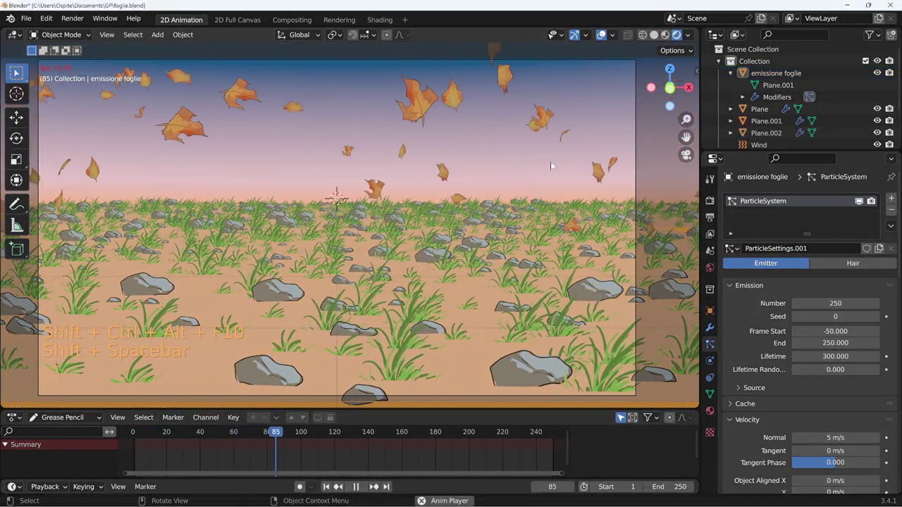